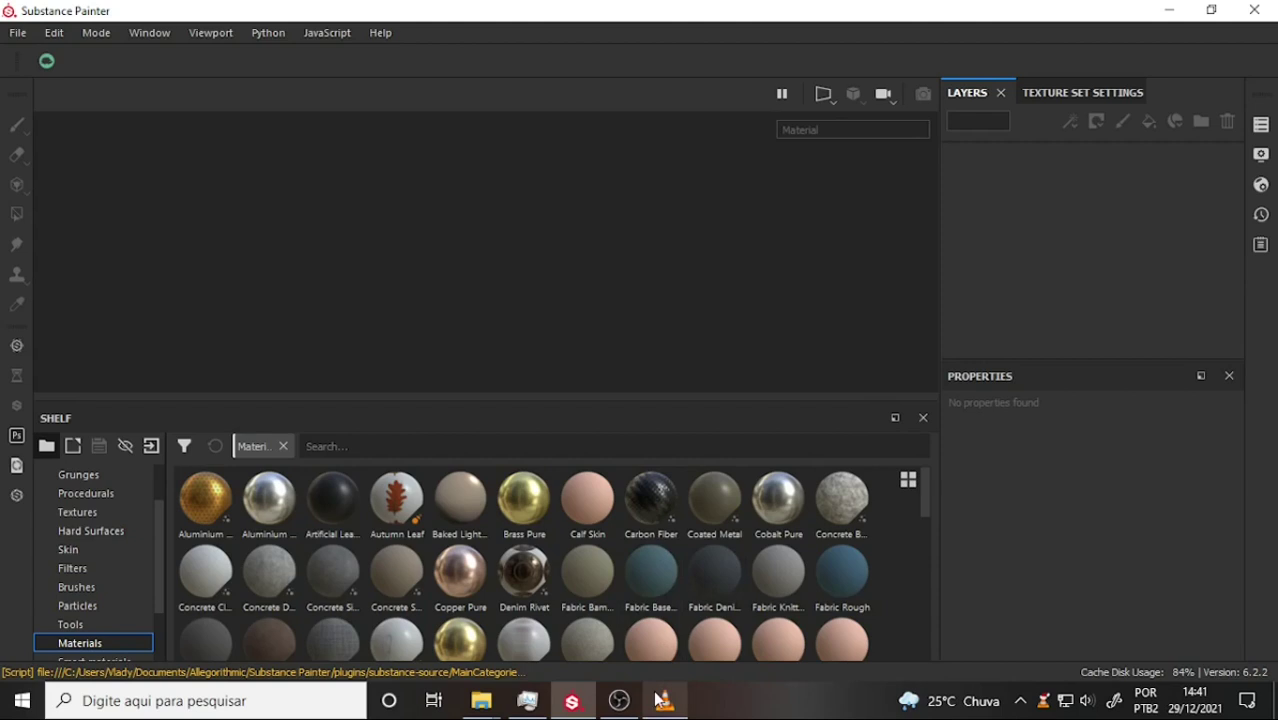
Step: Scroll the view while leaving the empty project for the VLC tutorial
scroll(up, 3)
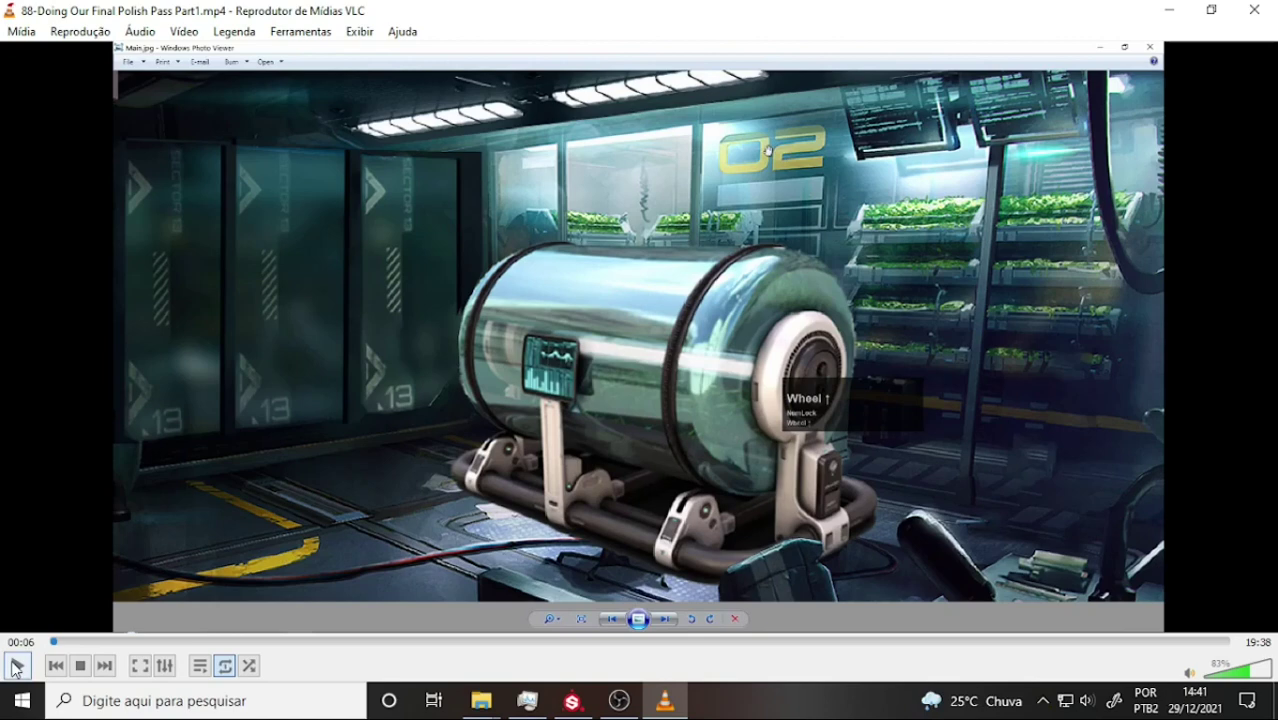
Step: Play the tutorial video in VLC to watch the project creation part
click(86, 650)
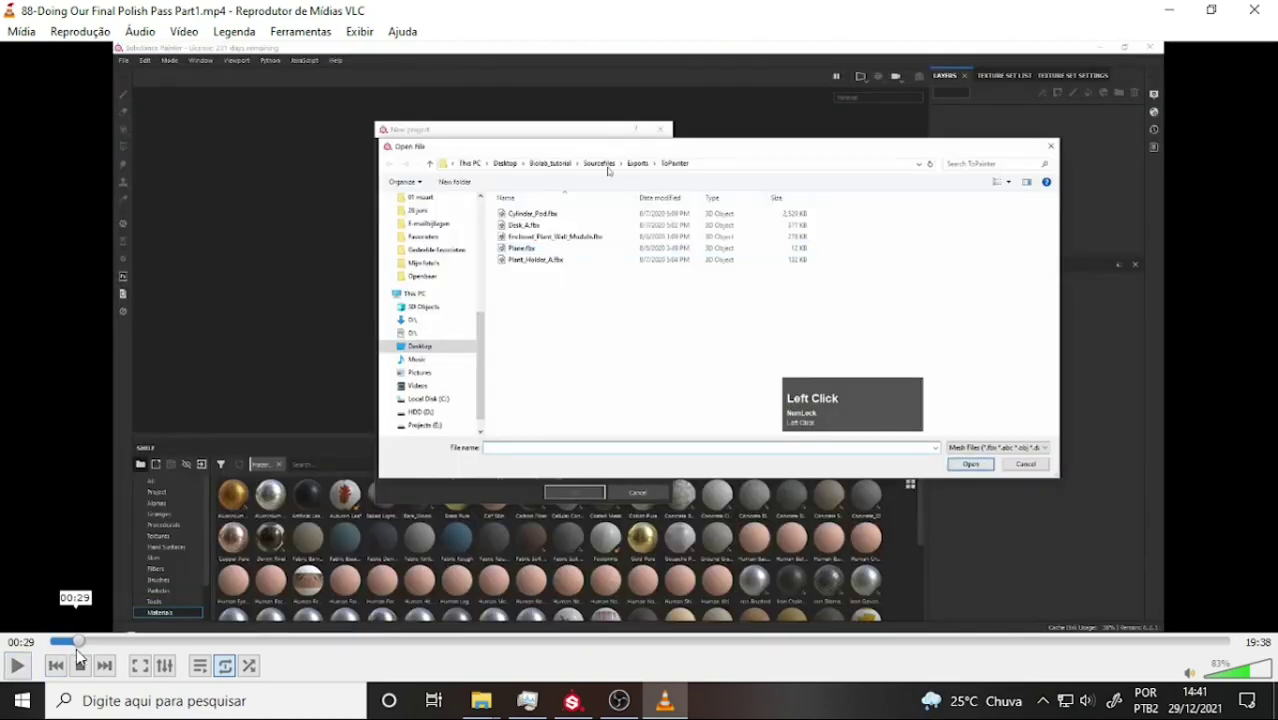
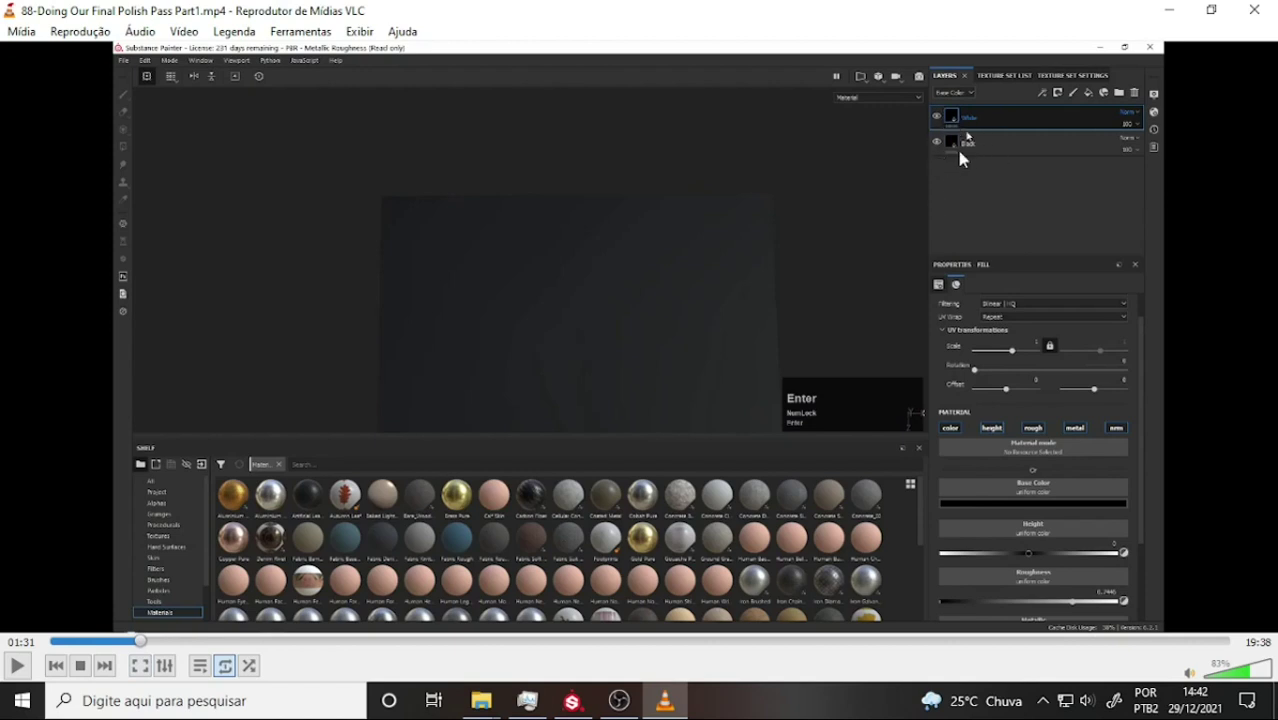
Step: Orbit the viewport to face the plane head-on, then return to the VLC tutorial
drag(157, 650, 179, 657)
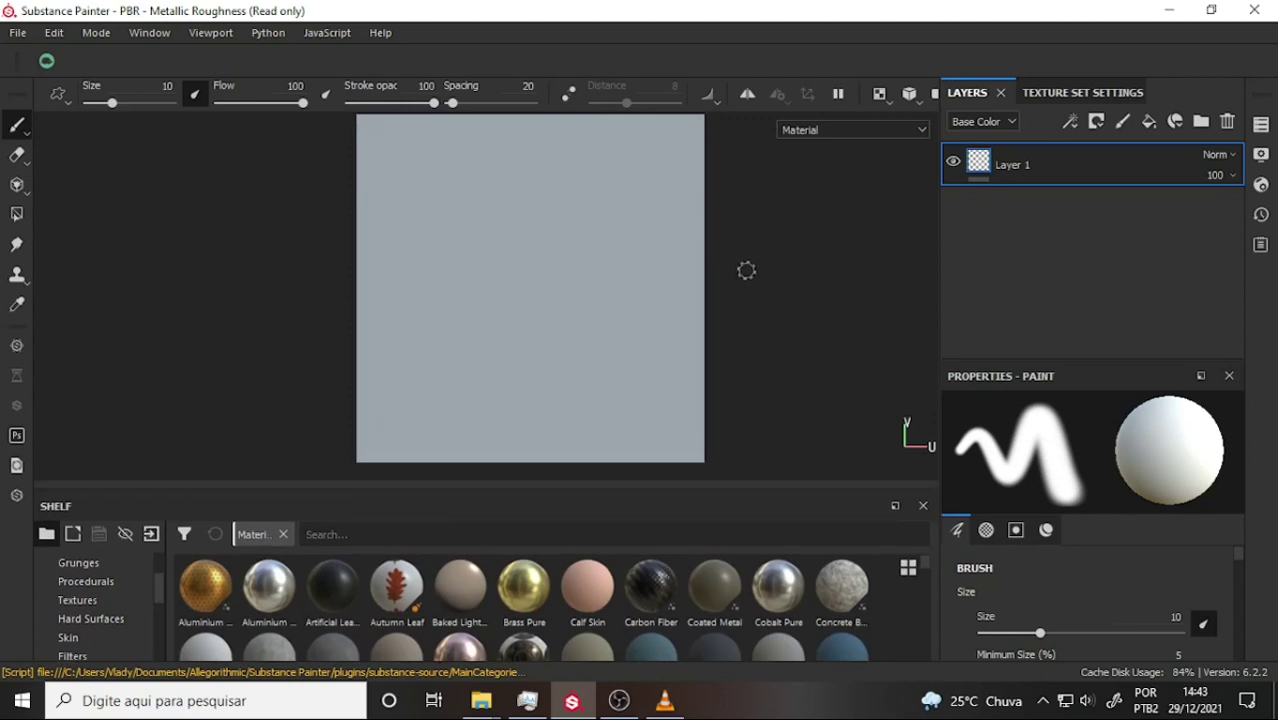
click(673, 706)
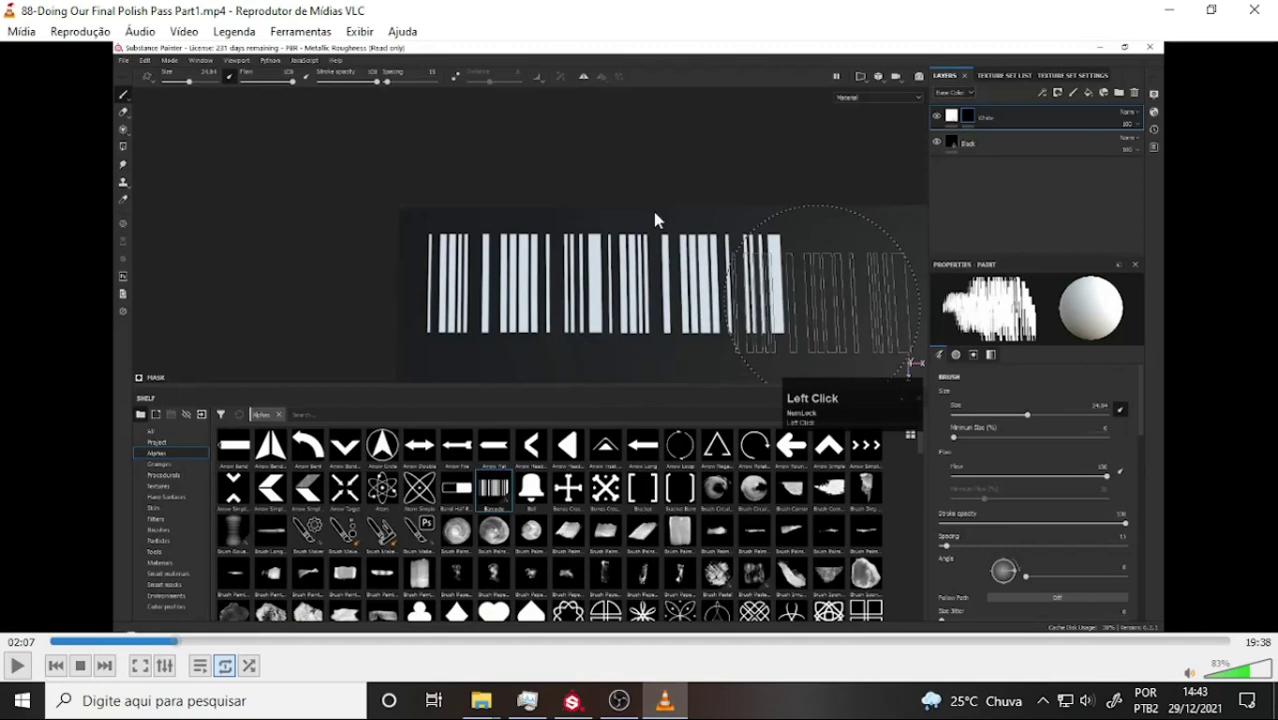